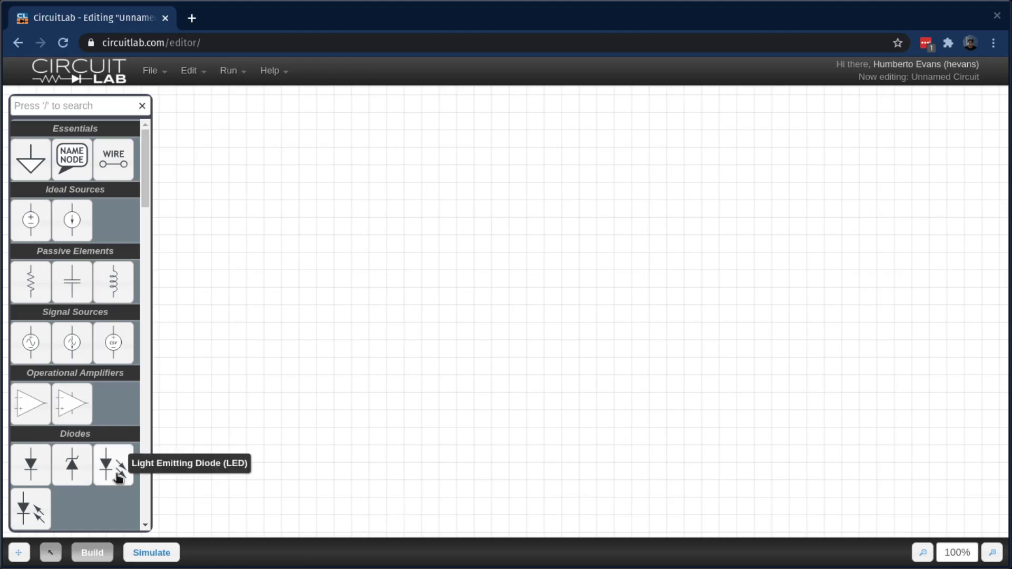
Place an LED on the canvas and a 100 Ω resistor connected above it.
click(644, 389)
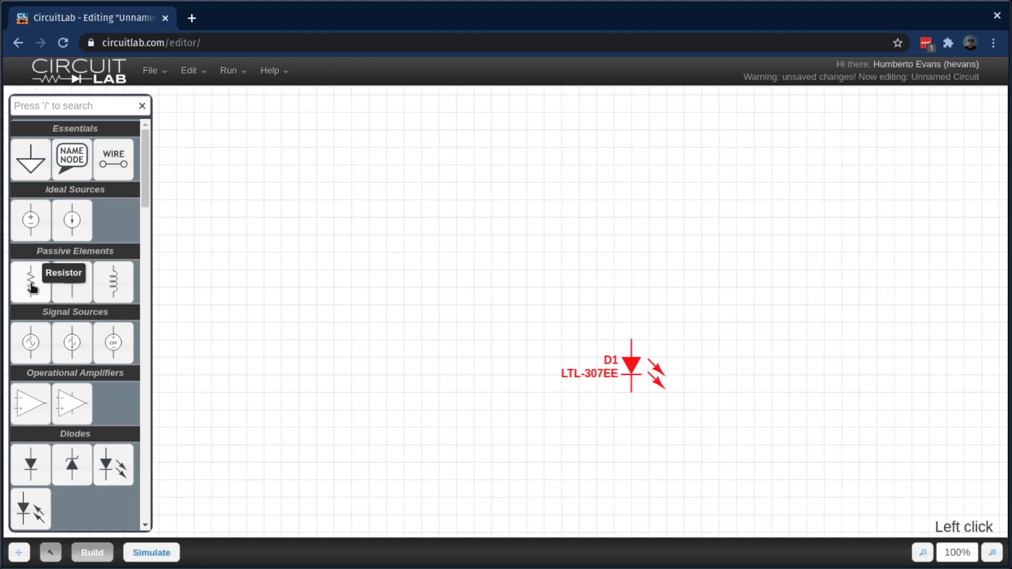
click(644, 266)
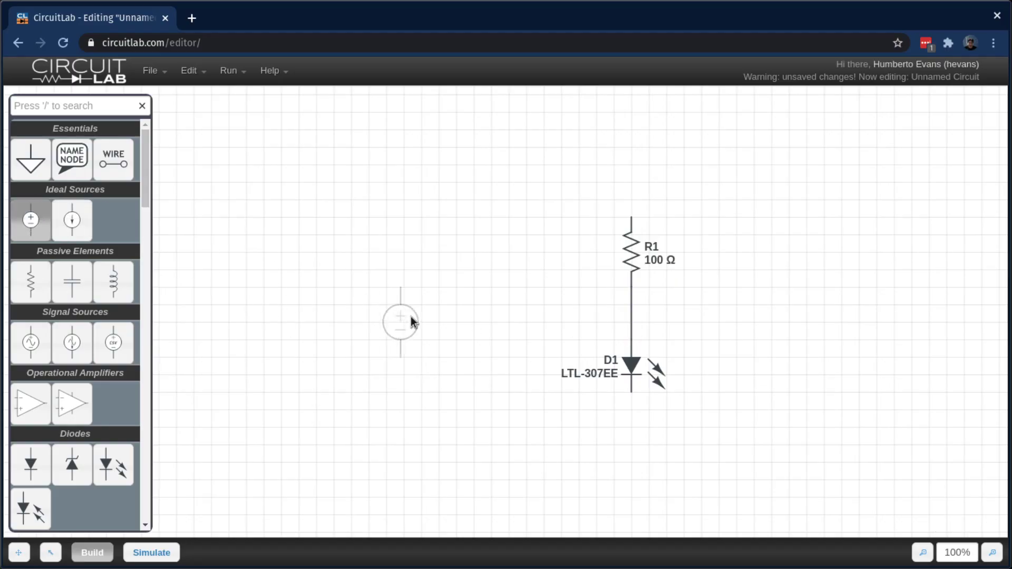
Place a DC voltage source left of the circuit and set it to 5 V.
click(431, 303)
key(h)
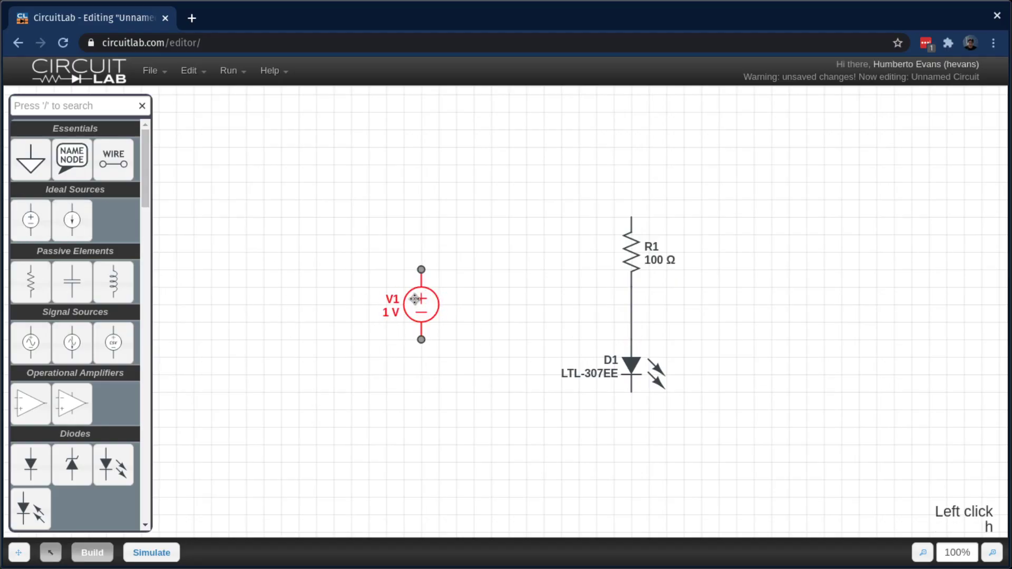
key(5)
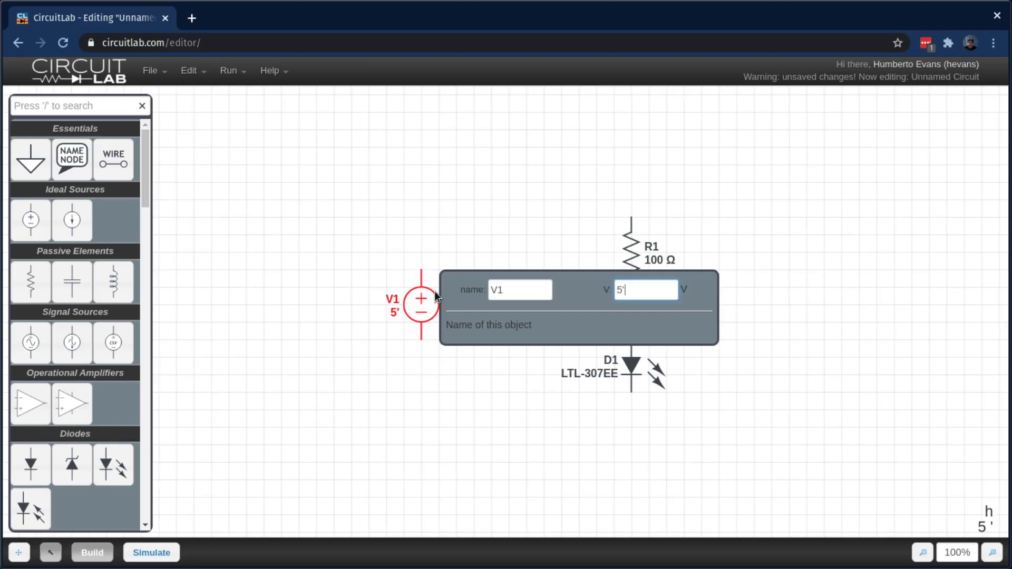
text(5 ')
key(BackSpace)
key(Return)
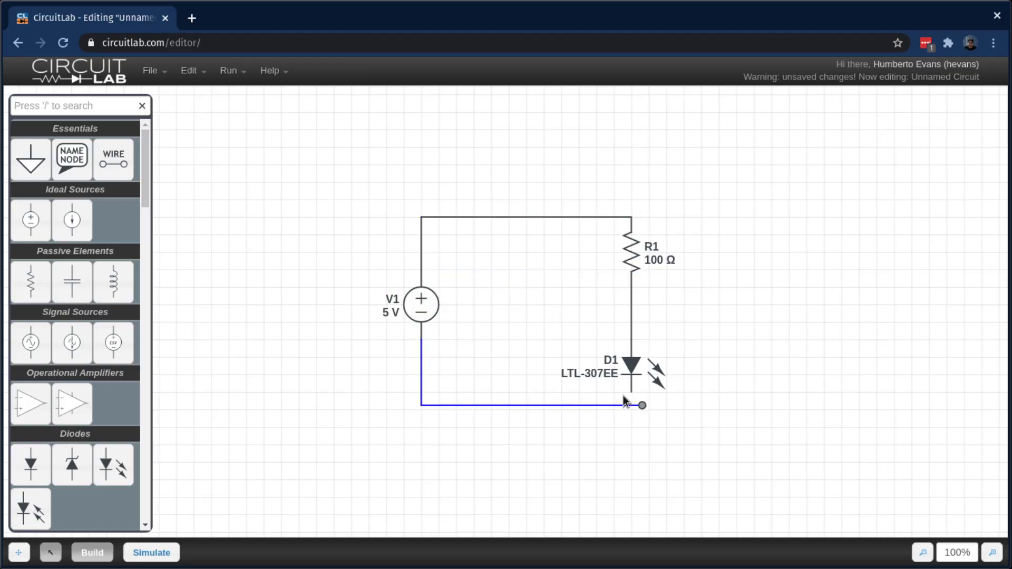
Name the top-left node A and the resistor–LED junction B.
key(n)
click(425, 217)
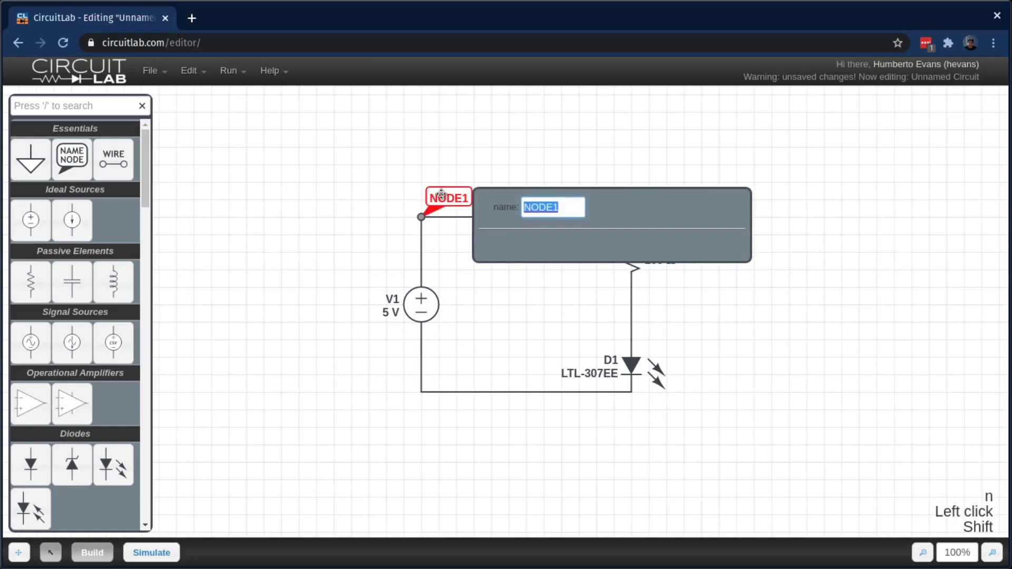
key(a)
key(Return)
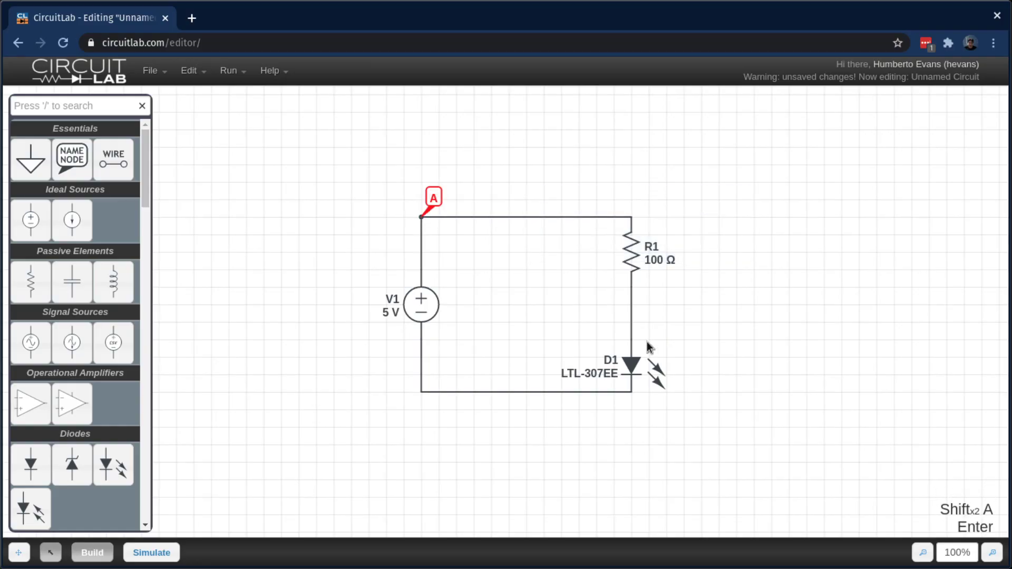
key(n)
click(637, 326)
key(shift+b)
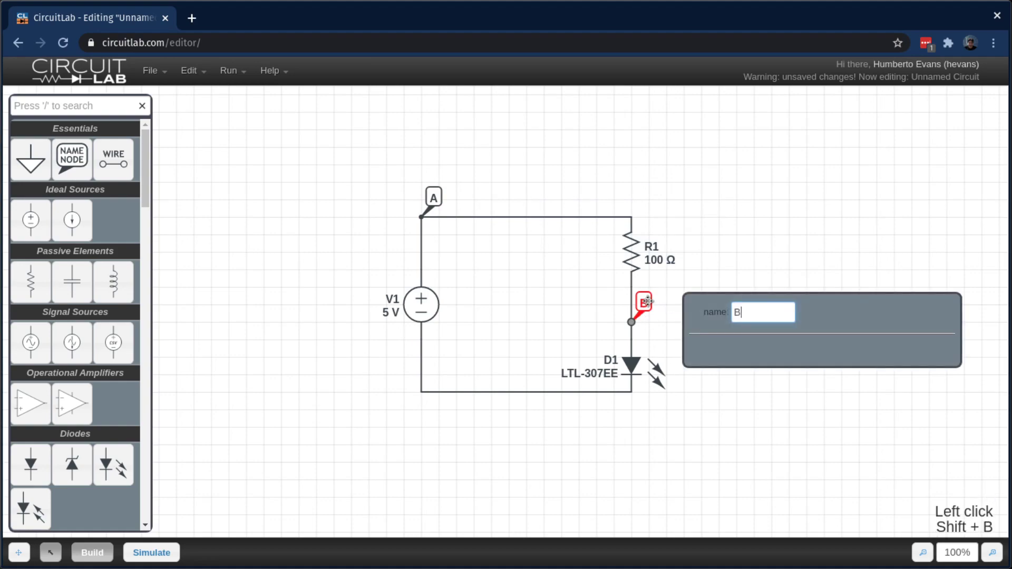
key(Return)
Ground the bottom wire of the loop and switch to Simulate mode.
click(276, 357)
key(g)
click(527, 417)
click(268, 404)
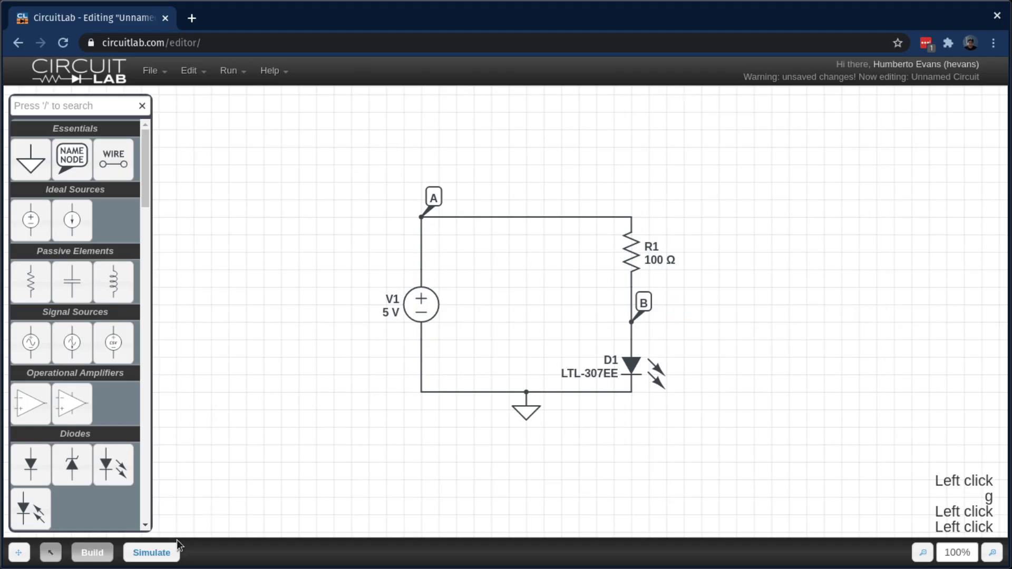
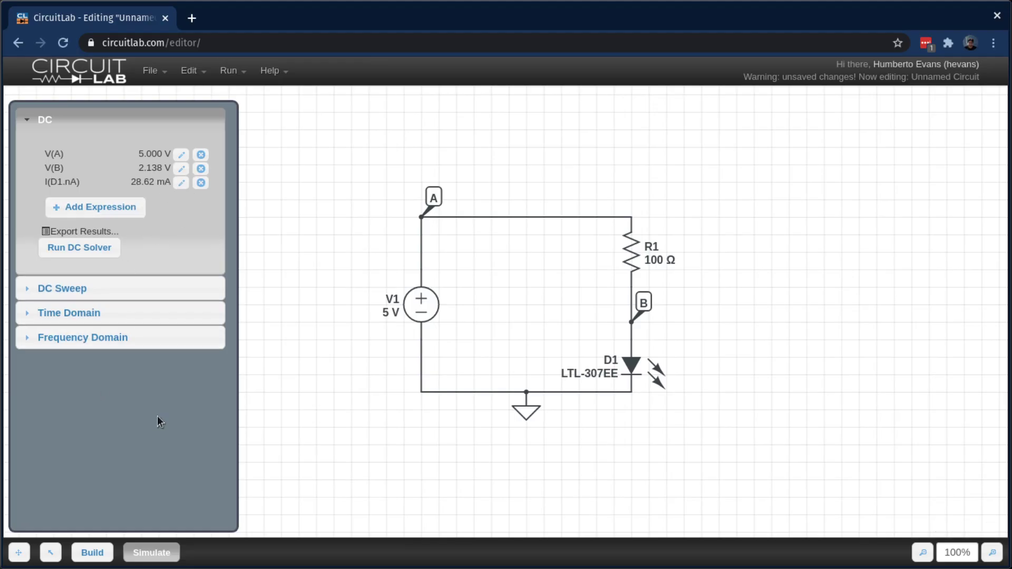
Change R1 to 200 Ω and re-run the DC solve to get about 15 mA through the LED.
key(Escape)
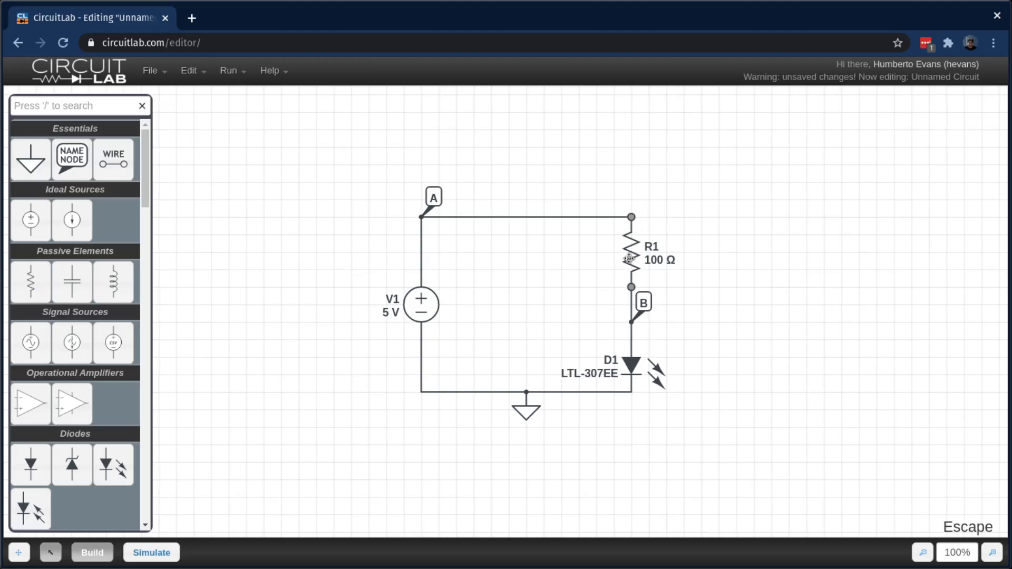
key(2)
key(0)
key(0)
key(F5)
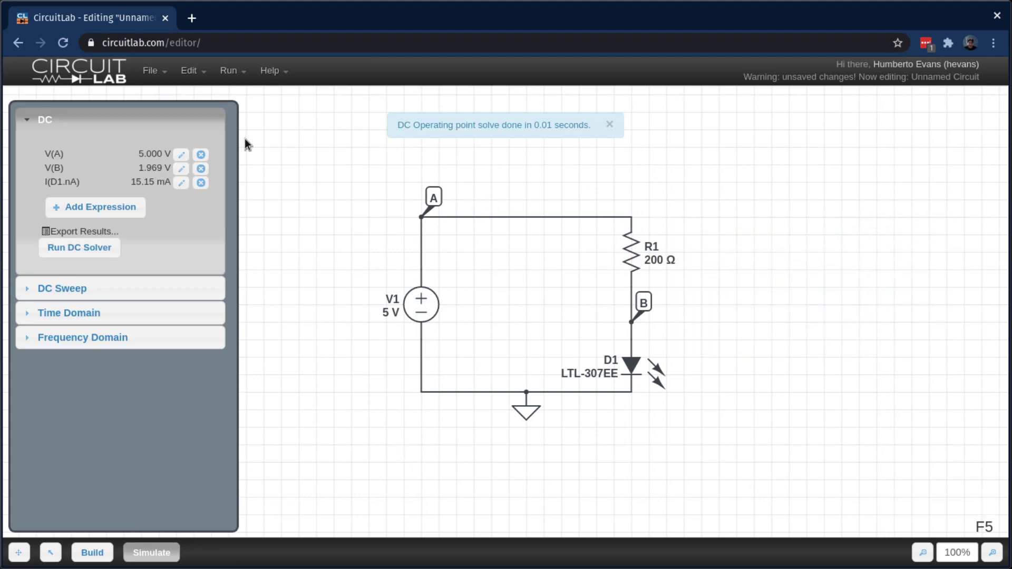